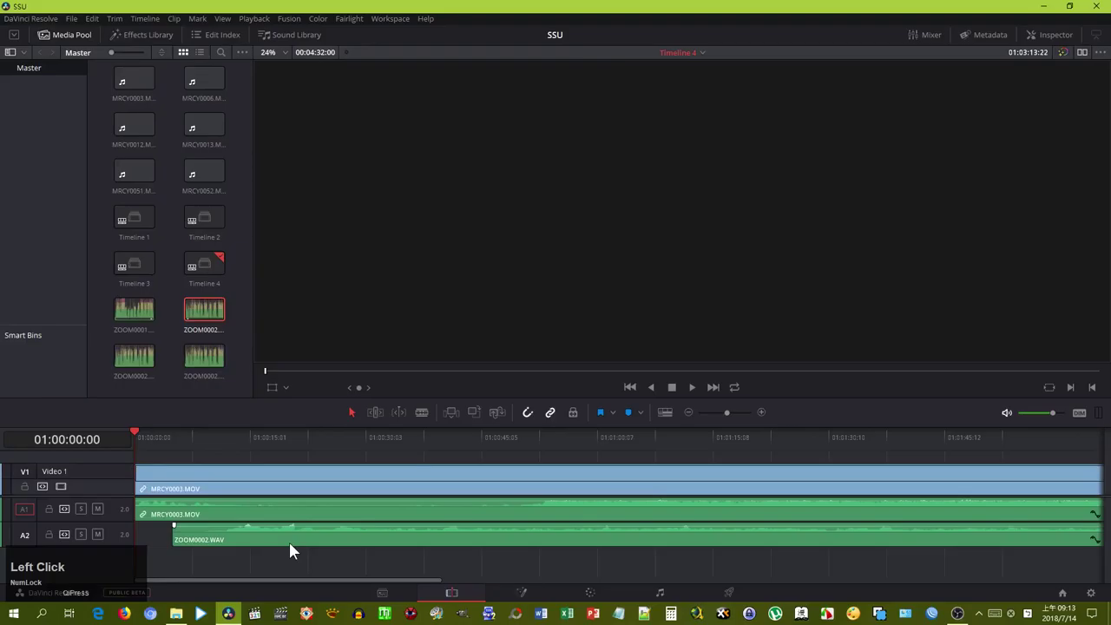
Show Timeline 4's MRCY0003.MOV and ZOOM0002.WAV tracks on the Fairlight page
{"action": "right_click", "coordinate": [218, 205]}
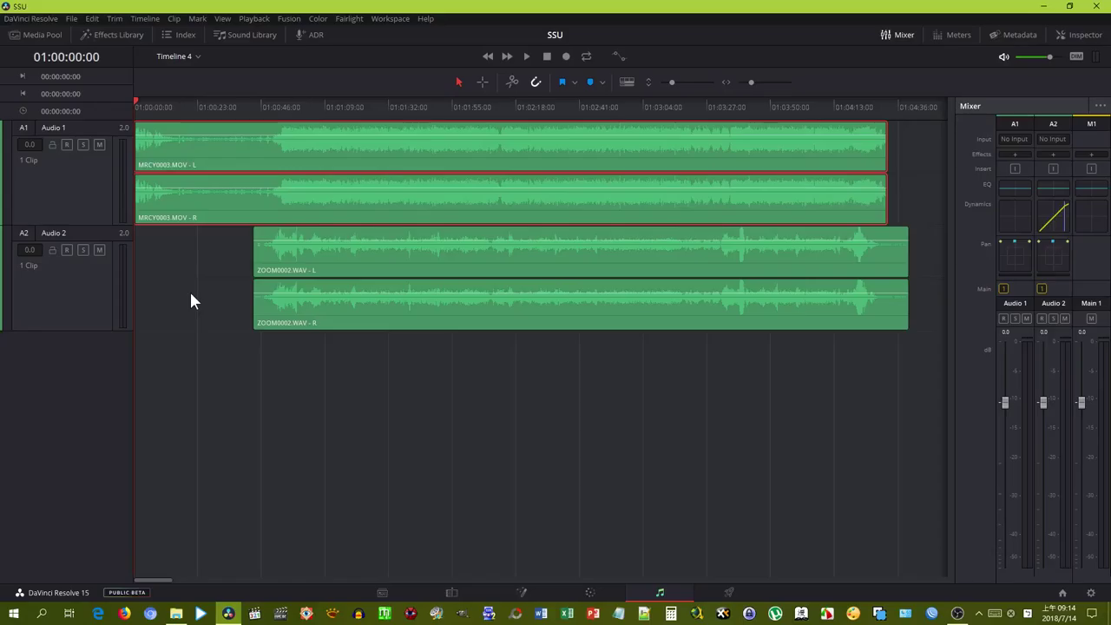
Mute Audio 1 (MRCY0003.MOV) so only the Zoom recording plays back
{"action": "left_click", "coordinate": [465, 596]}
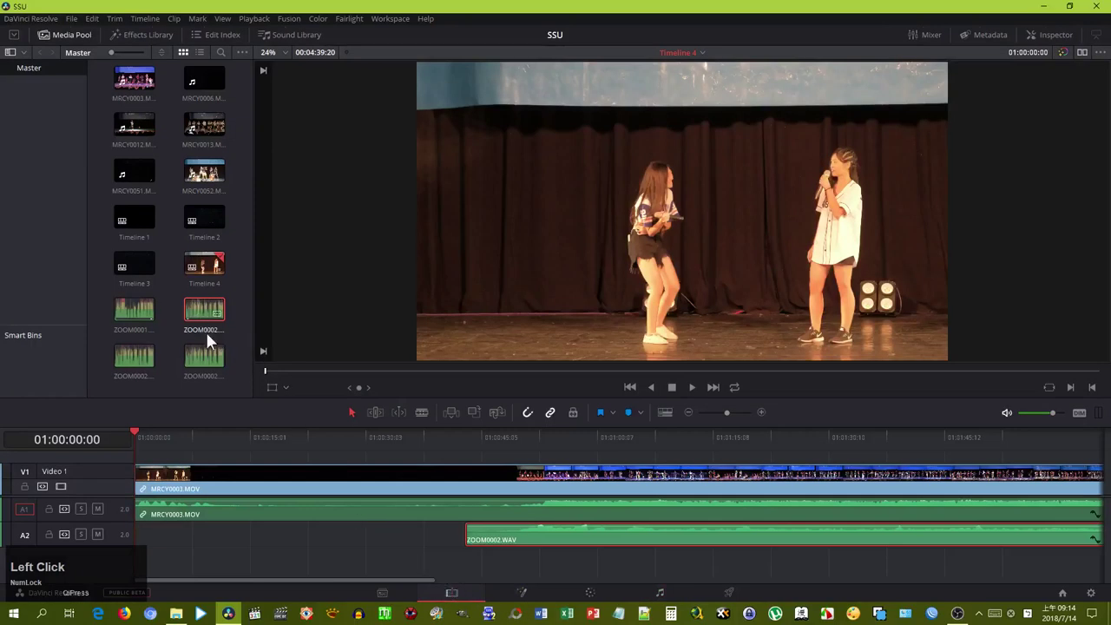
Play back with Audio 2 (ZOOM0002.WAV) muted instead and select the Zoom clip
{"action": "left_click", "coordinate": [106, 513]}
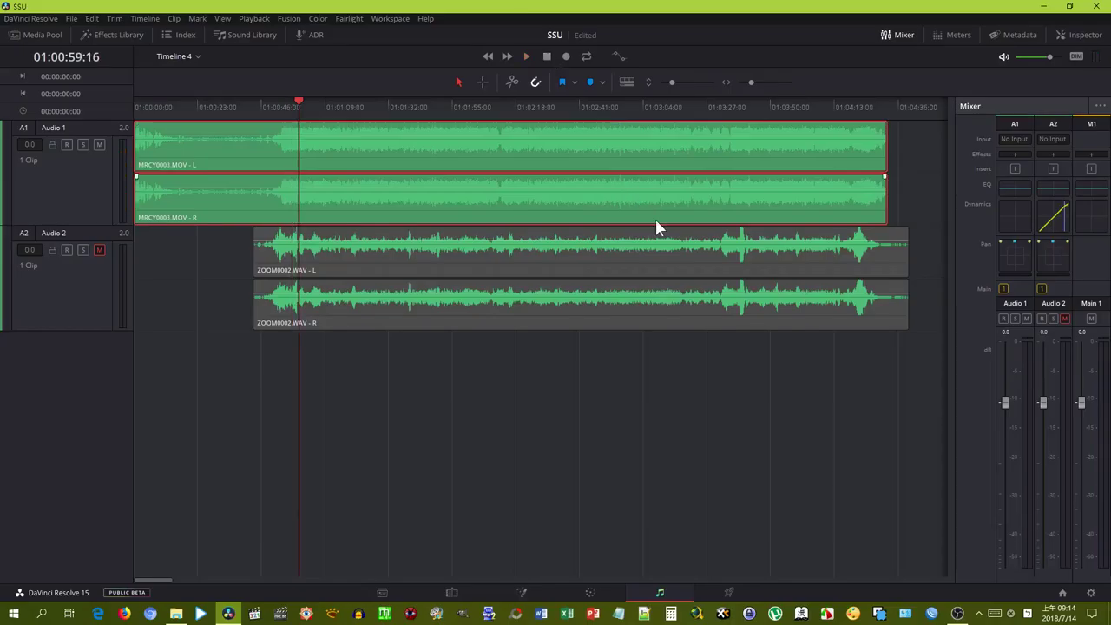
{"action": "left_click", "coordinate": [618, 279]}
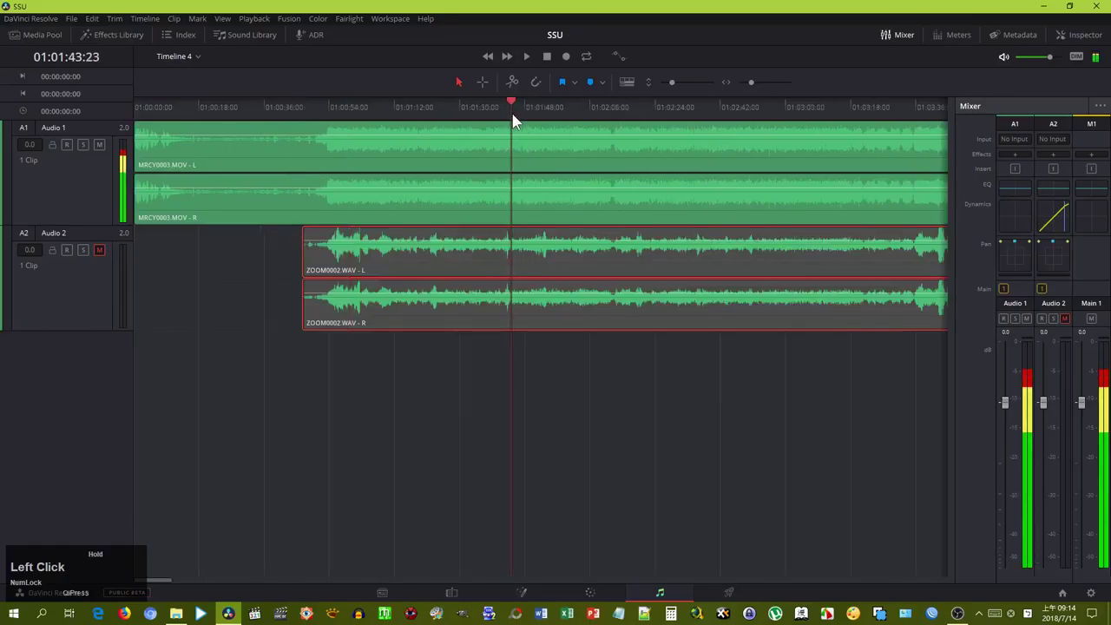
Nudge ZOOM0002.WAV against a waveform peak in MRCY0003.MOV, then fit both clips in view
{"action": "key", "text": "ctrl+="}
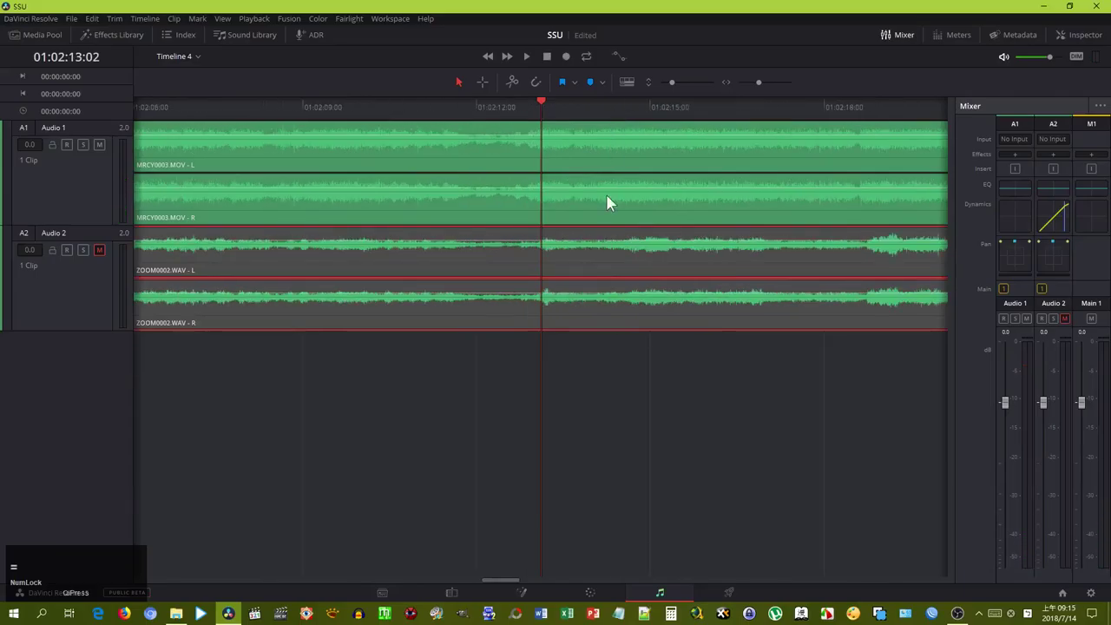
{"action": "left_click", "coordinate": [633, 270]}
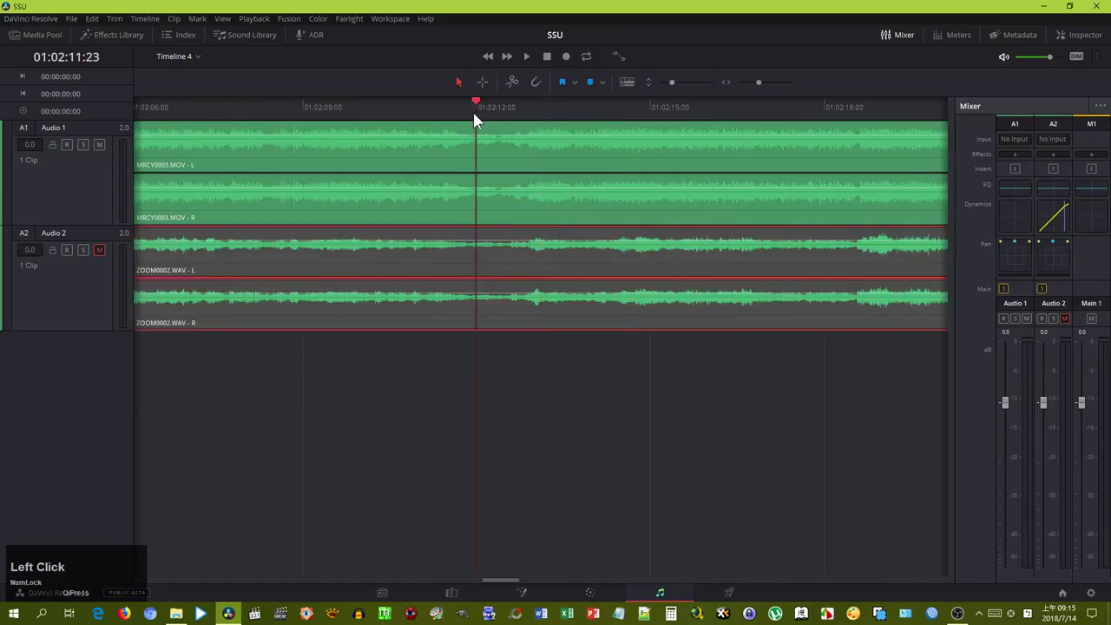
{"action": "key", "text": "ctrl+="}
{"action": "left_click", "coordinate": [628, 265]}
{"action": "key", "text": "ctrl+="}
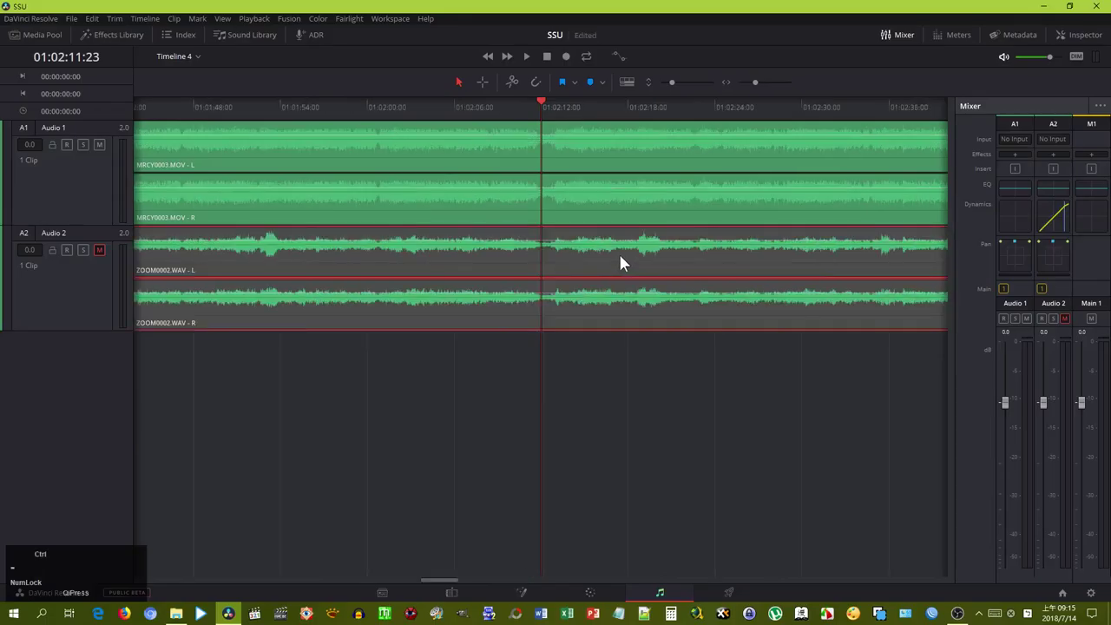
{"action": "key", "text": "-"}
{"action": "key", "text": "shift+z"}
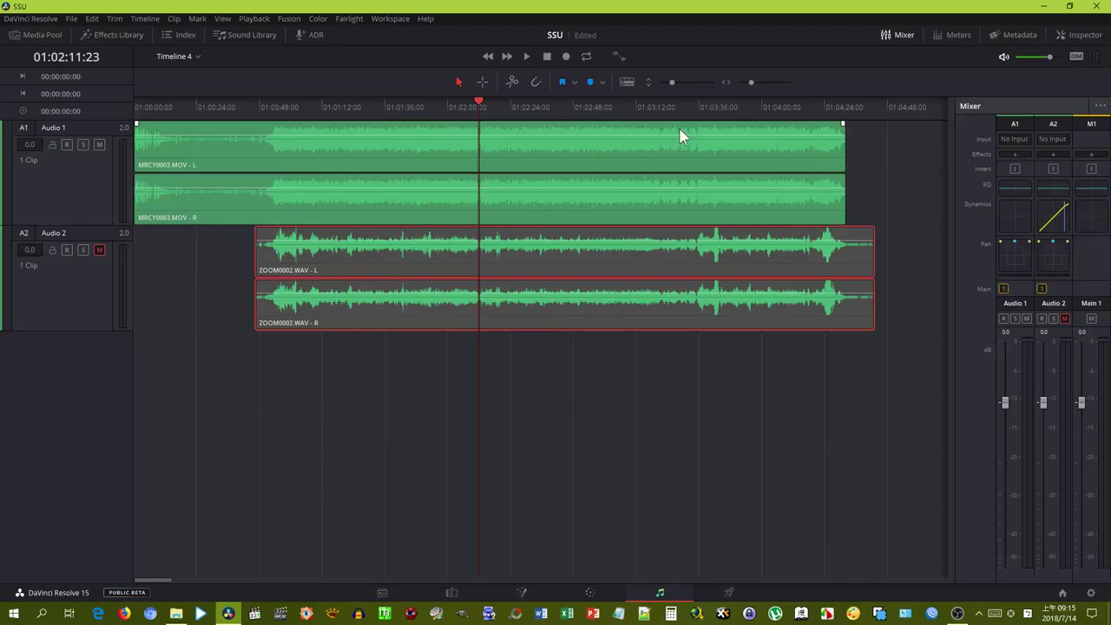
Park the playhead on a later matching peak in the camera and Zoom waveforms
{"action": "left_click", "coordinate": [703, 116]}
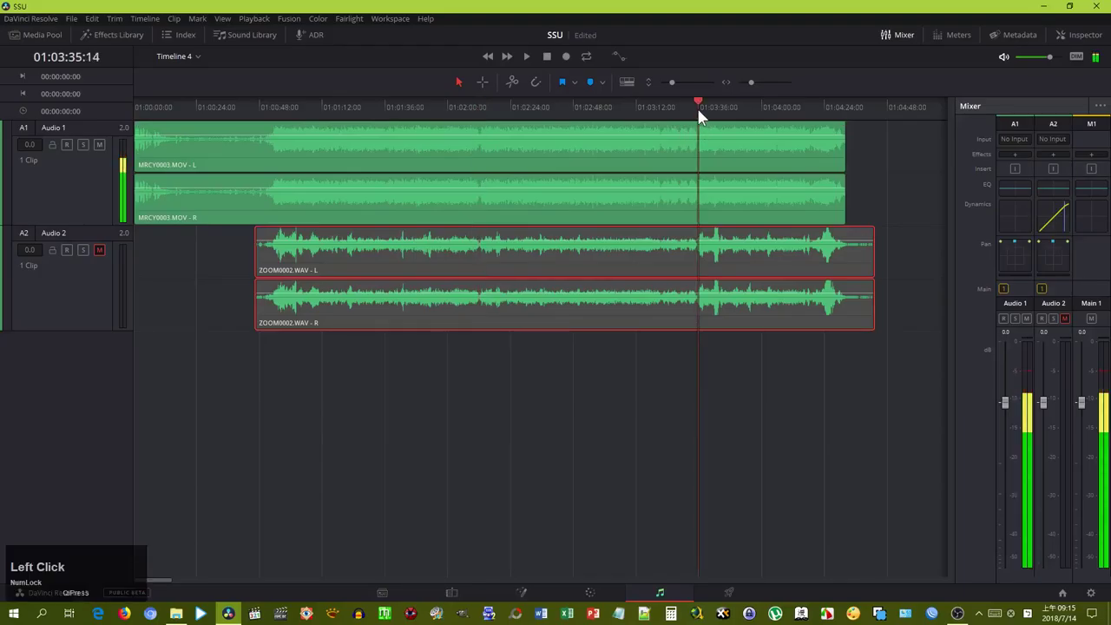
{"action": "key", "text": "ctrl+="}
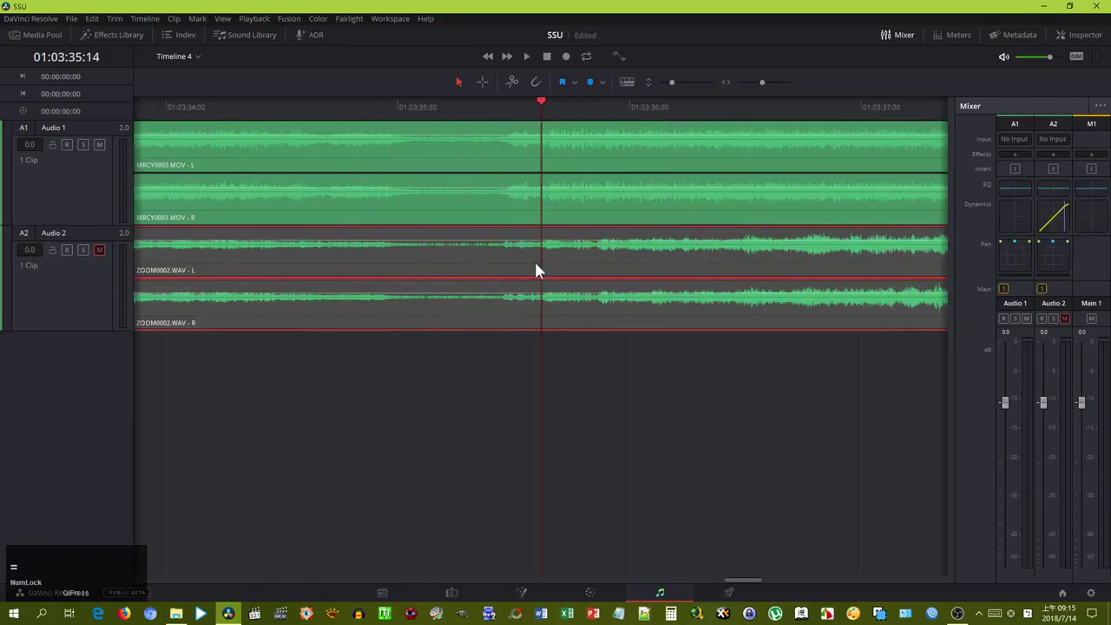
{"action": "key", "text": "-"}
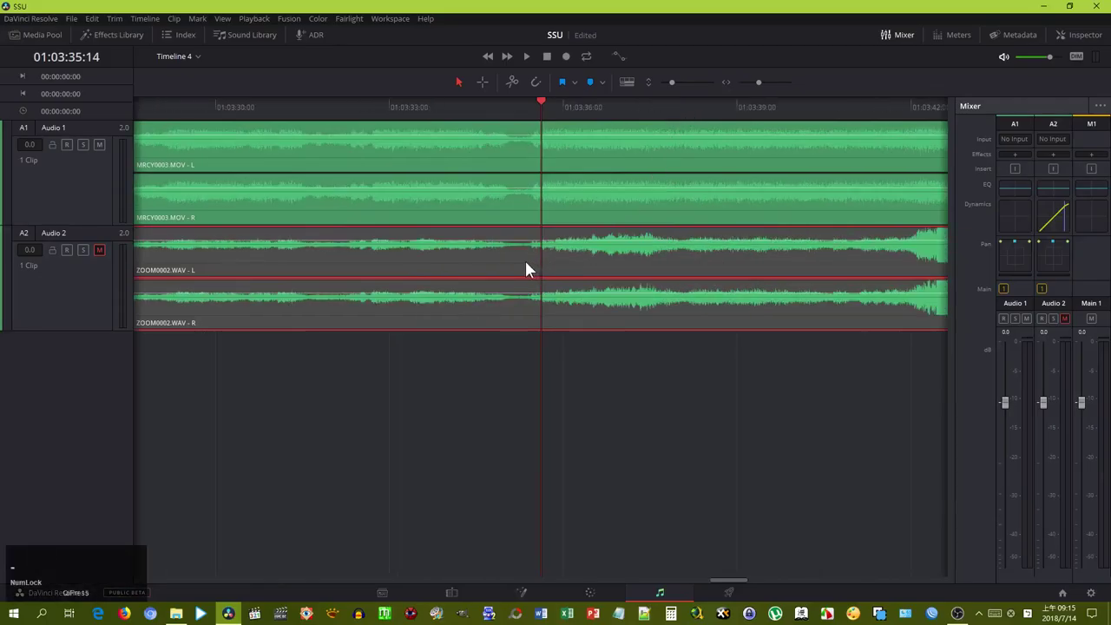
{"action": "left_click", "coordinate": [542, 116]}
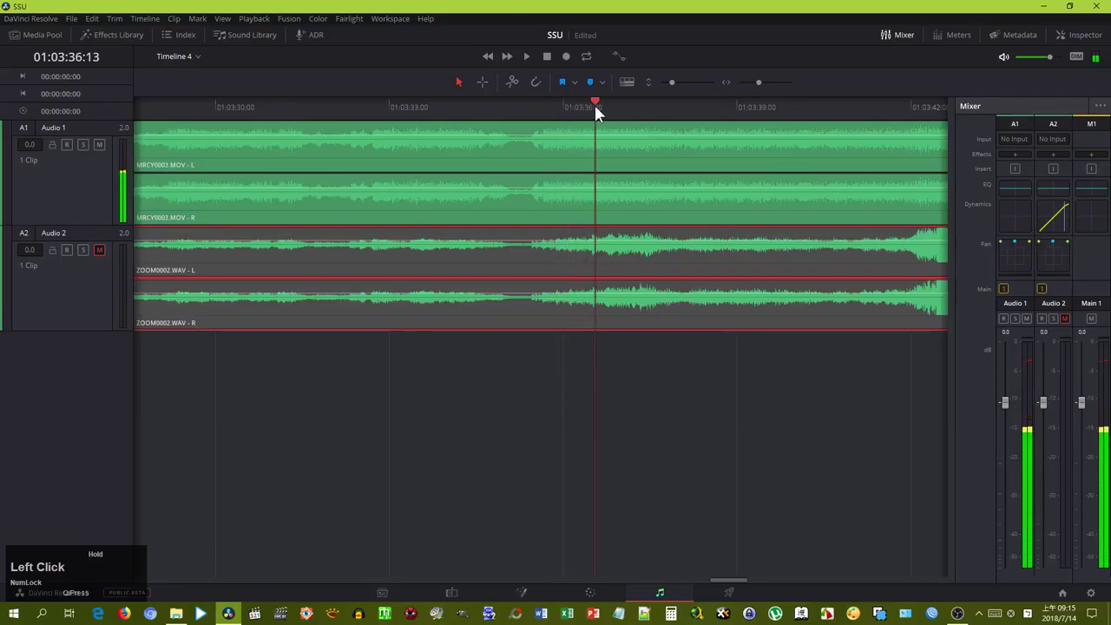
{"action": "key", "text": "ctrl+="}
{"action": "left_click", "coordinate": [622, 270]}
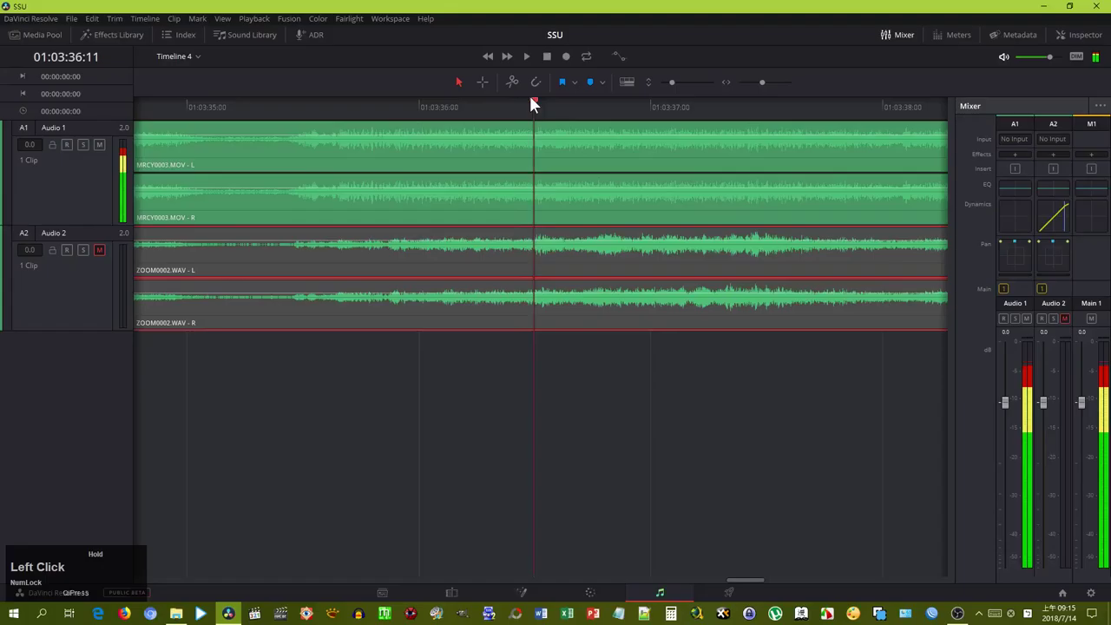
{"action": "key", "text": "ctrl+="}
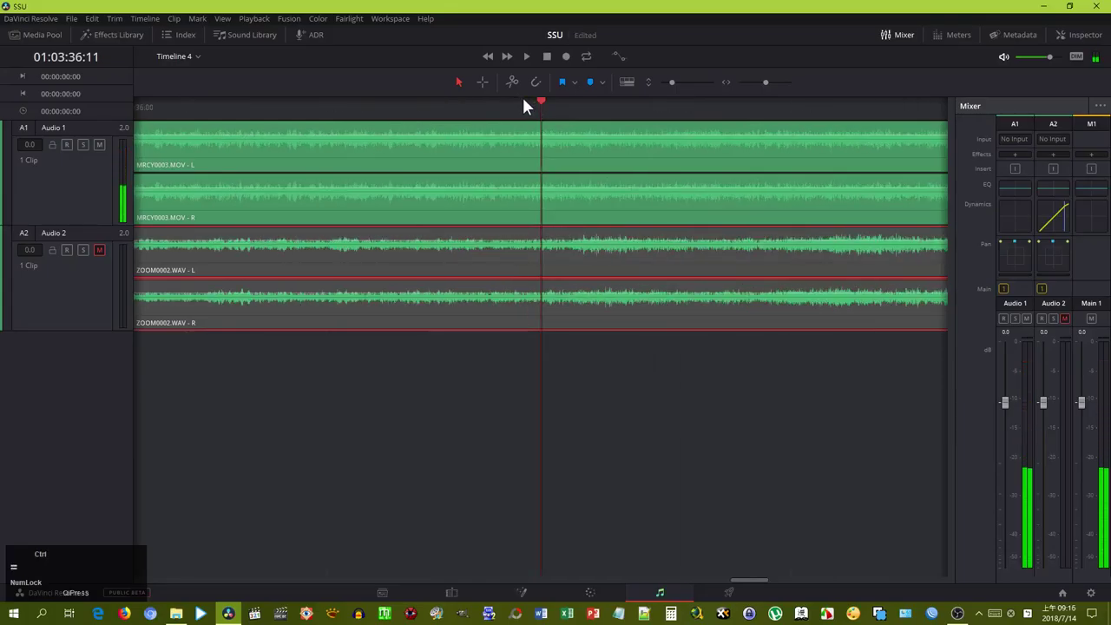
{"action": "left_click", "coordinate": [645, 270]}
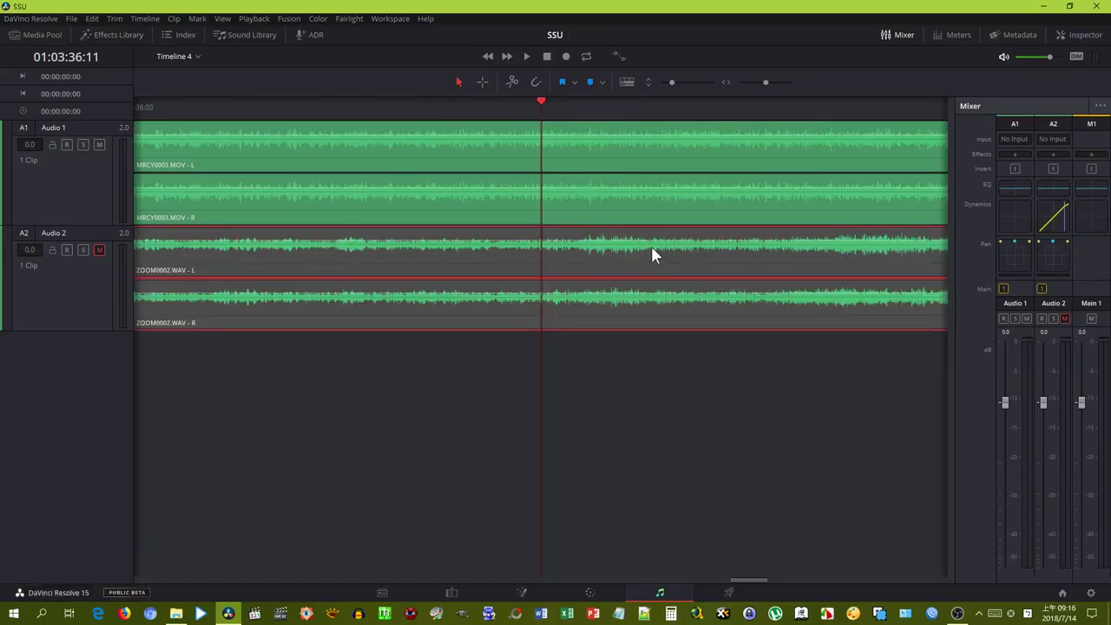
Shift ZOOM0002.WAV so its peaks line up with MRCY0003.MOV around 01:04:05:21
{"action": "key", "text": "ctrl+Num_Lock"}
{"action": "key", "text": "ctrl+-"}
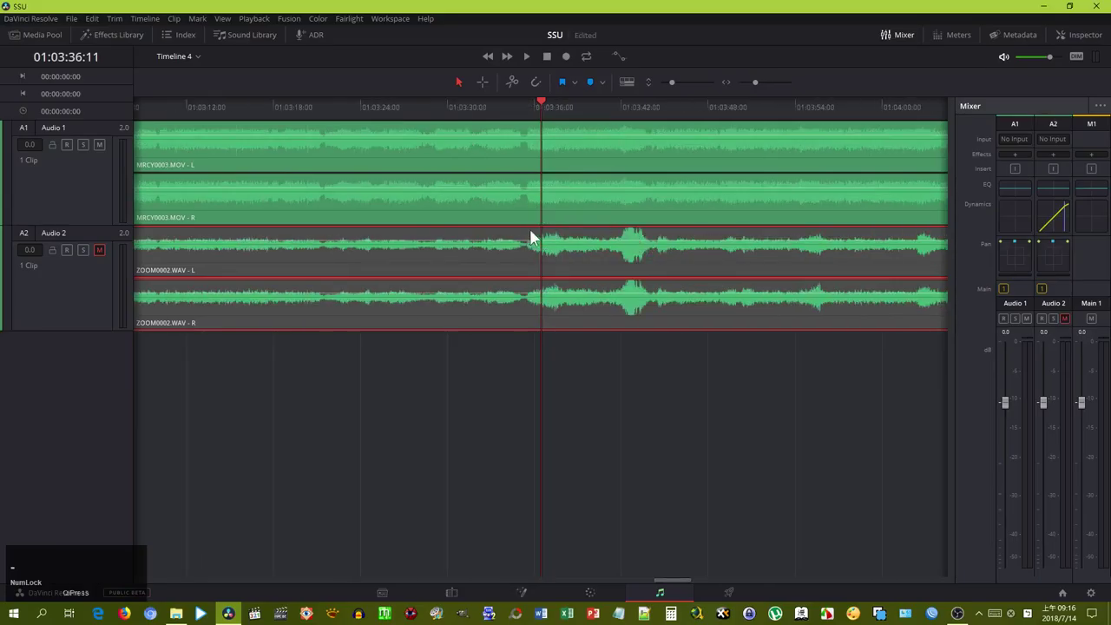
{"action": "left_click", "coordinate": [542, 113]}
{"action": "key", "text": "ctrl+="}
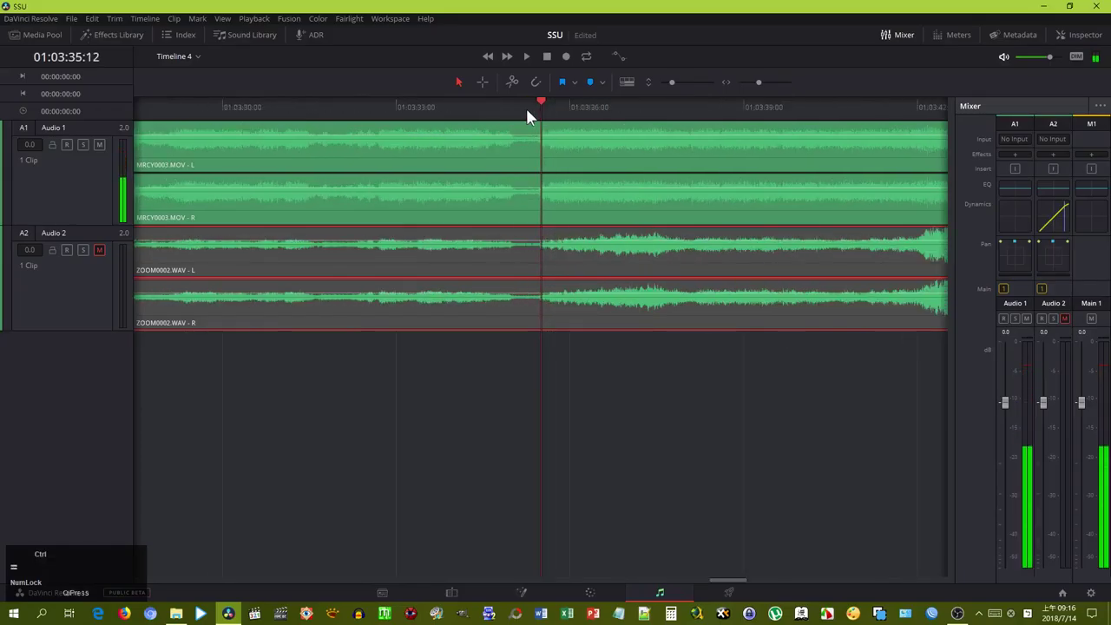
{"action": "key", "text": "ctrl+-"}
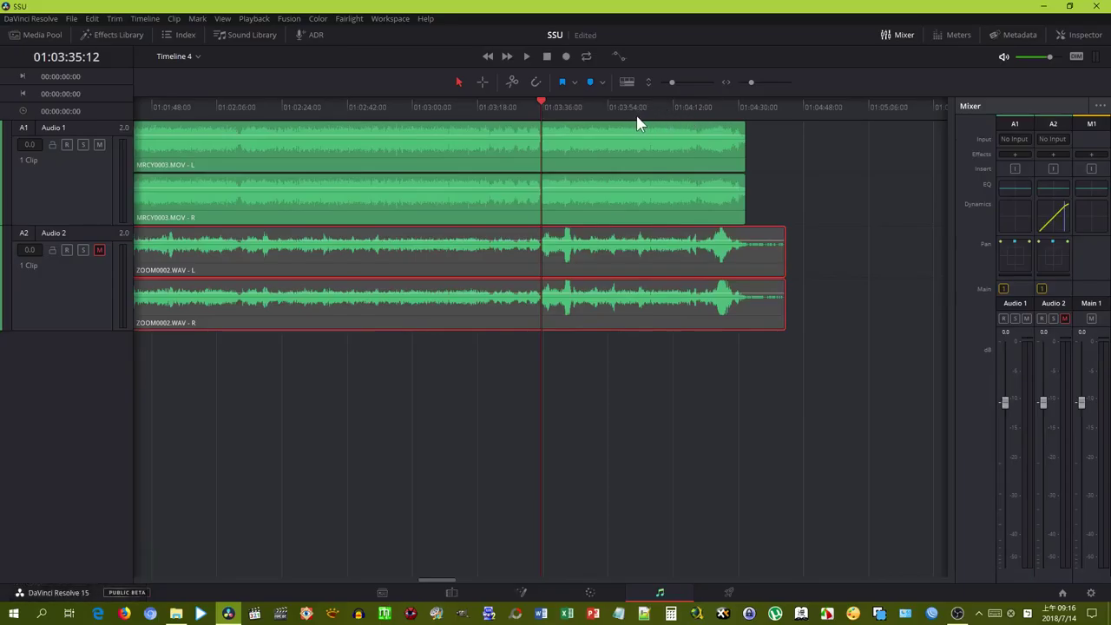
{"action": "left_click", "coordinate": [643, 117]}
{"action": "key", "text": "ctrl+="}
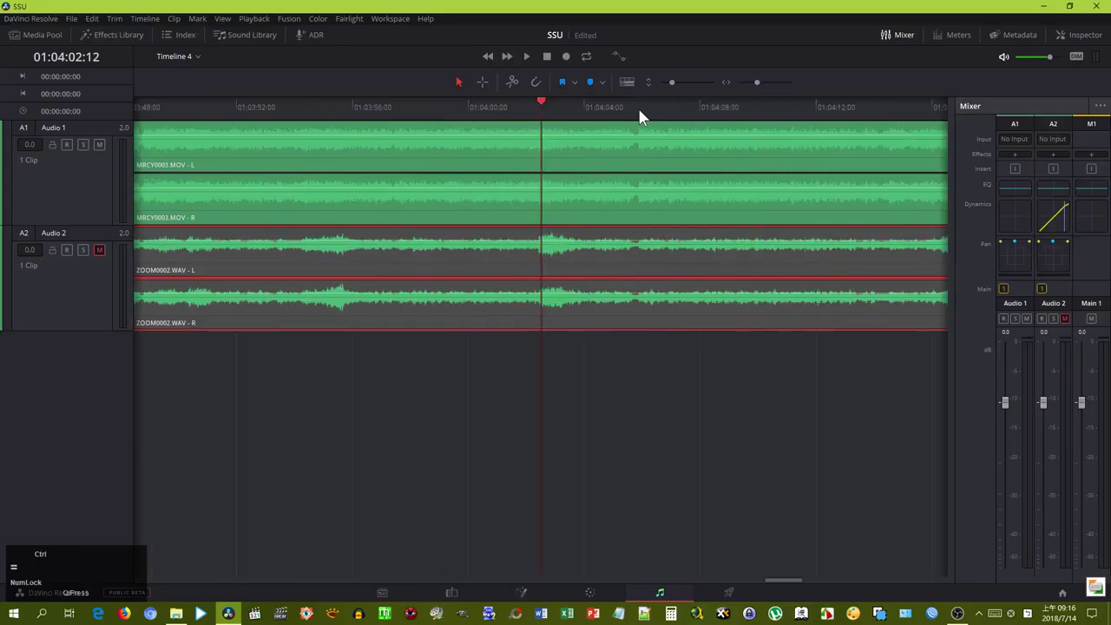
{"action": "left_click", "coordinate": [643, 114]}
{"action": "key", "text": "-"}
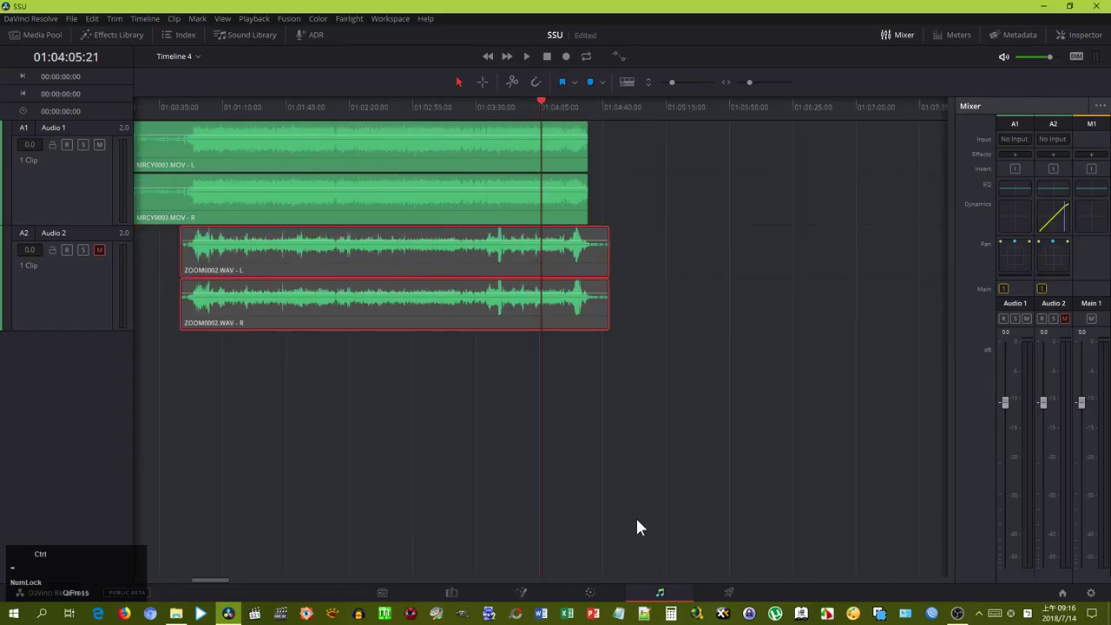
{"action": "key", "text": "-"}
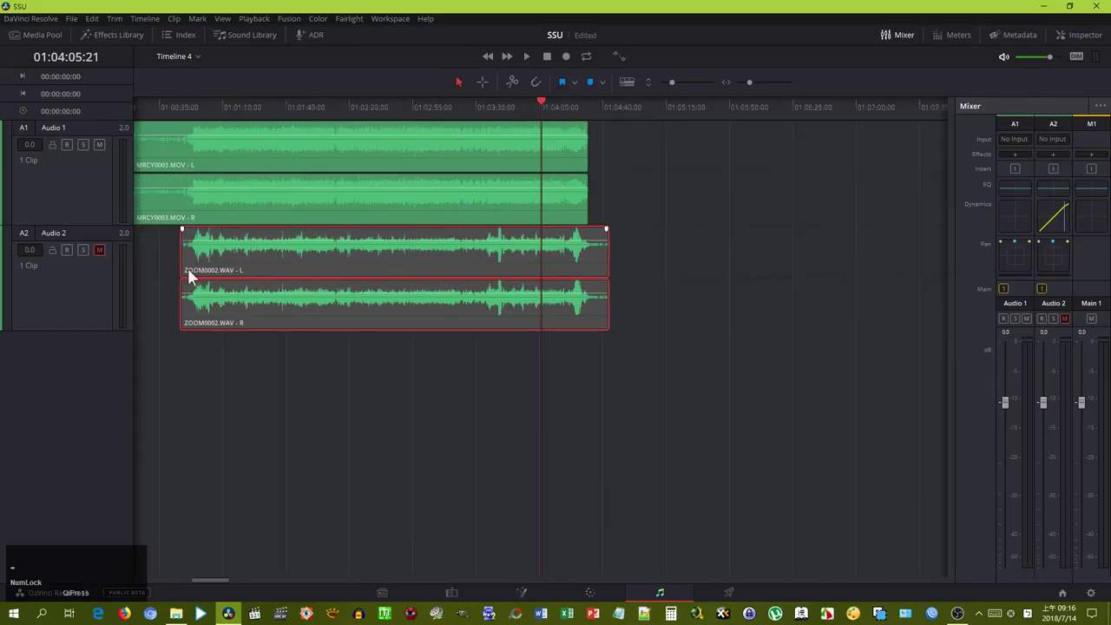
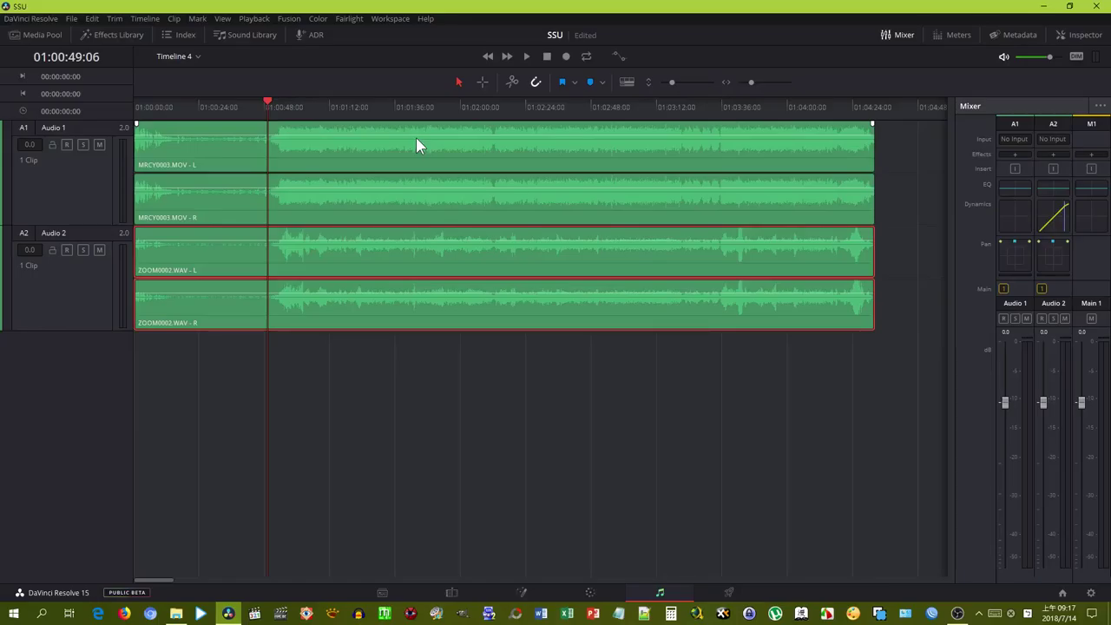
{"action": "left_click", "coordinate": [265, 114]}
{"action": "key", "text": "["}
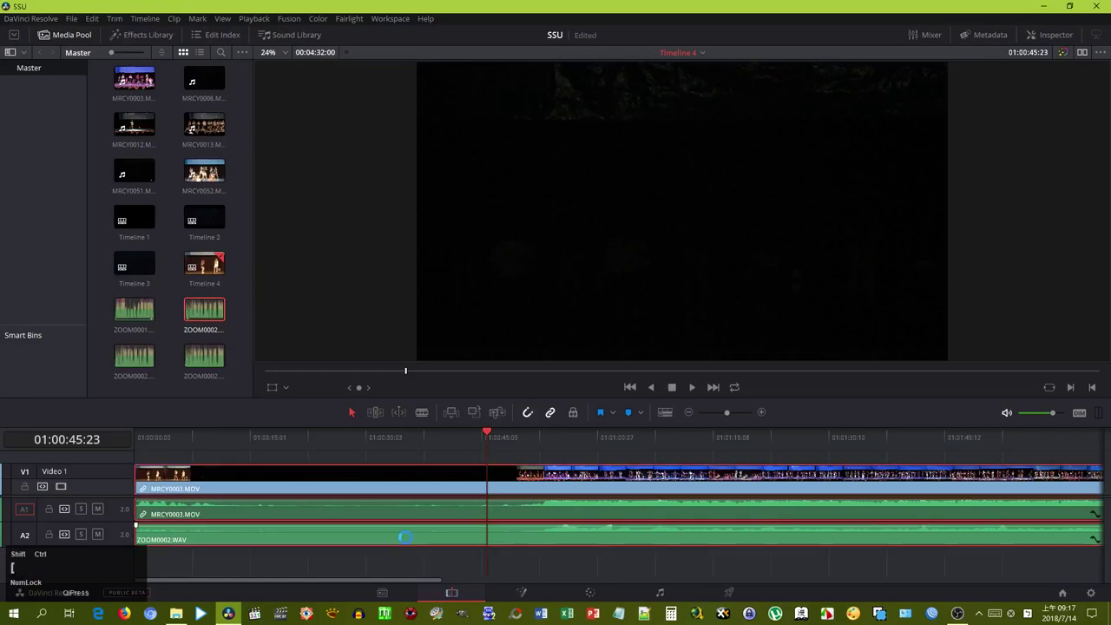
Listen back with Audio 1 at -2.7 dB and Audio 2 at 3.9 dB in the Mixer
{"action": "left_click", "coordinate": [526, 65]}
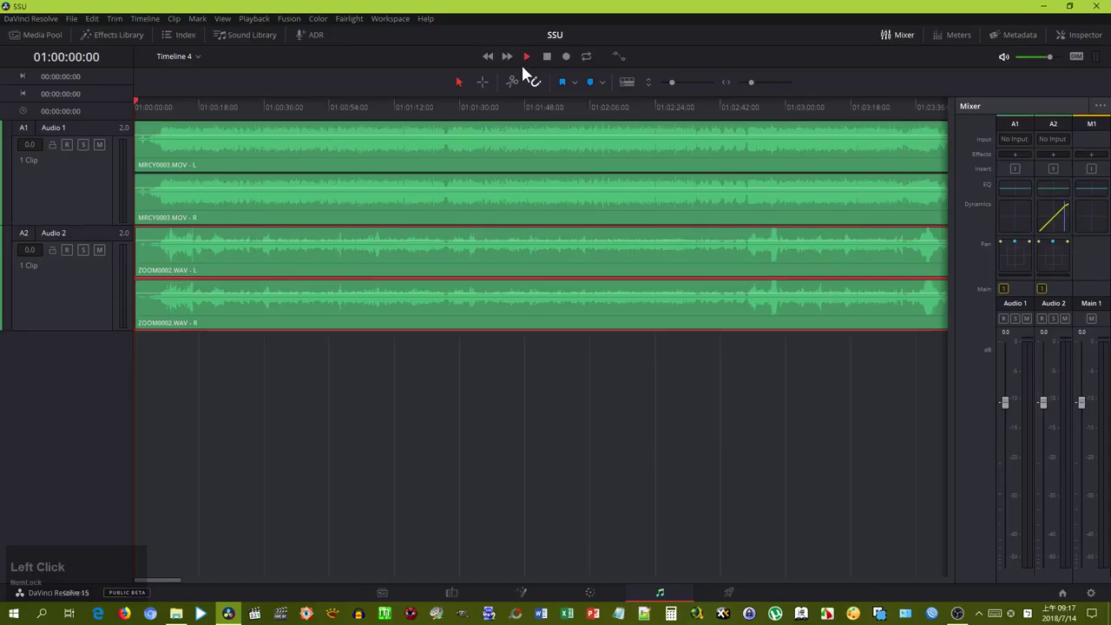
{"action": "left_click", "coordinate": [532, 64]}
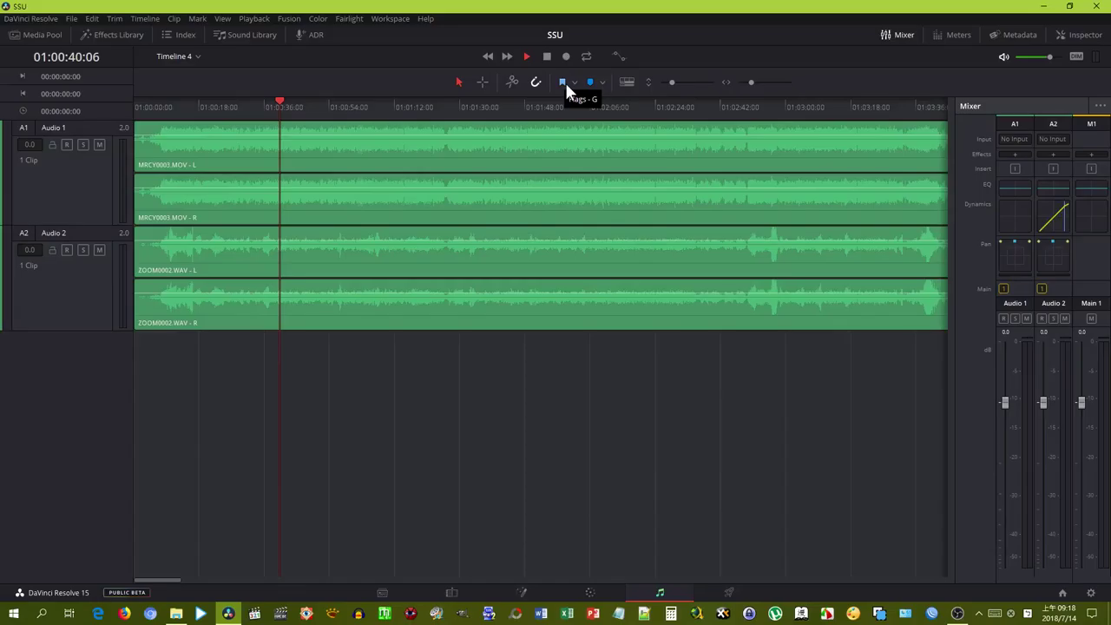
Show the stage clip on the Color page with the MyFileLooks gallery album
{"action": "left_click", "coordinate": [982, 443]}
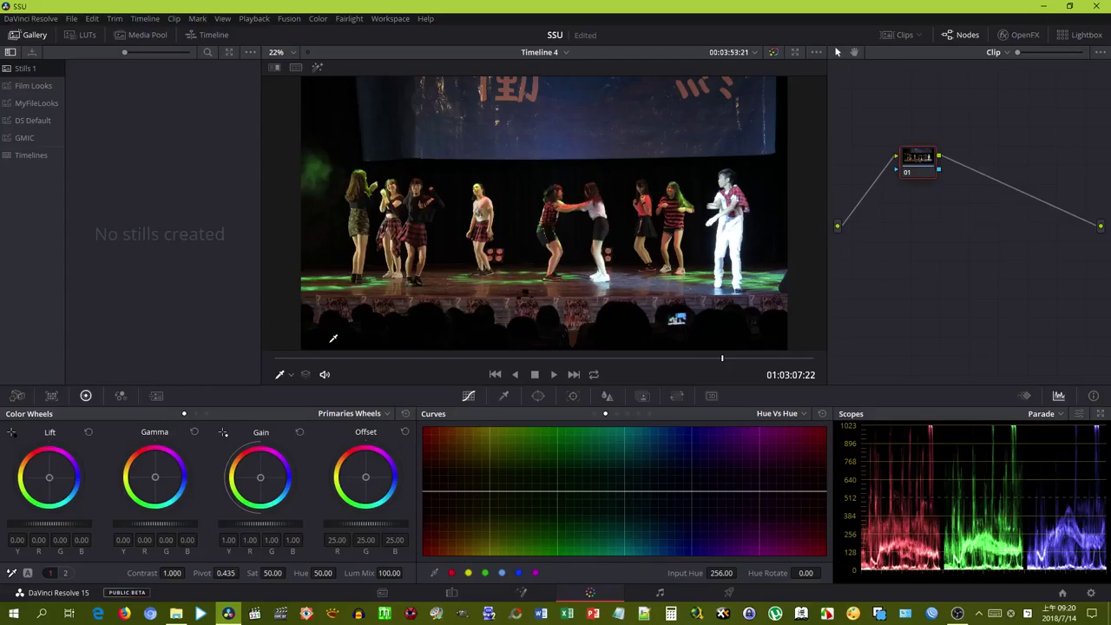
Apply a MyFileLooks still as a four-node grade and lower node 04's blur radius to about 0.48
{"action": "left_click", "coordinate": [209, 214]}
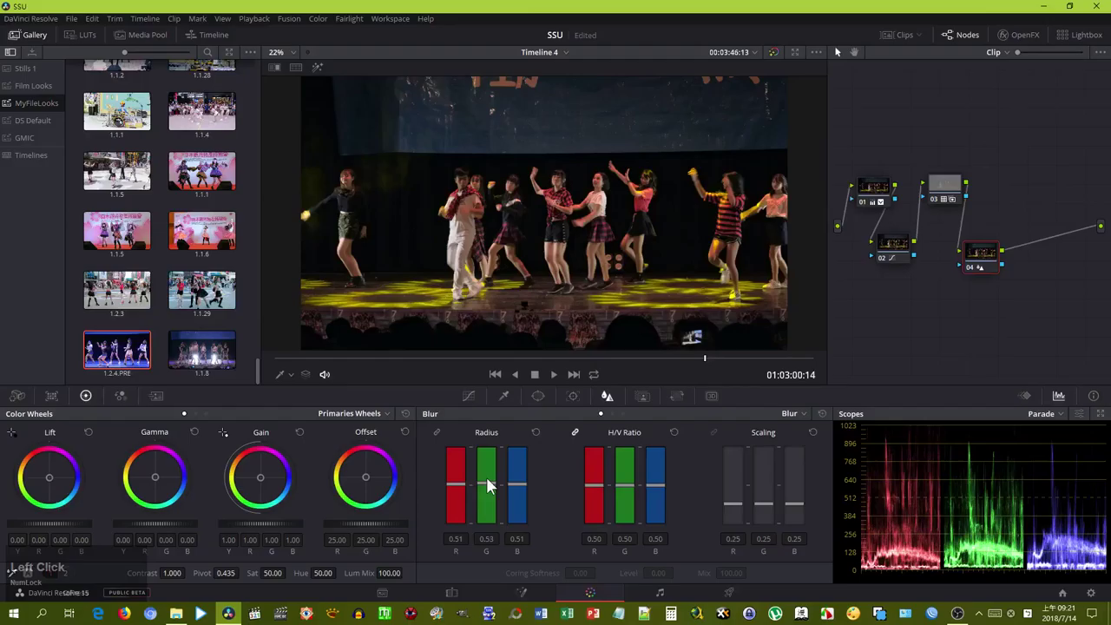
{"action": "left_click", "coordinate": [496, 82]}
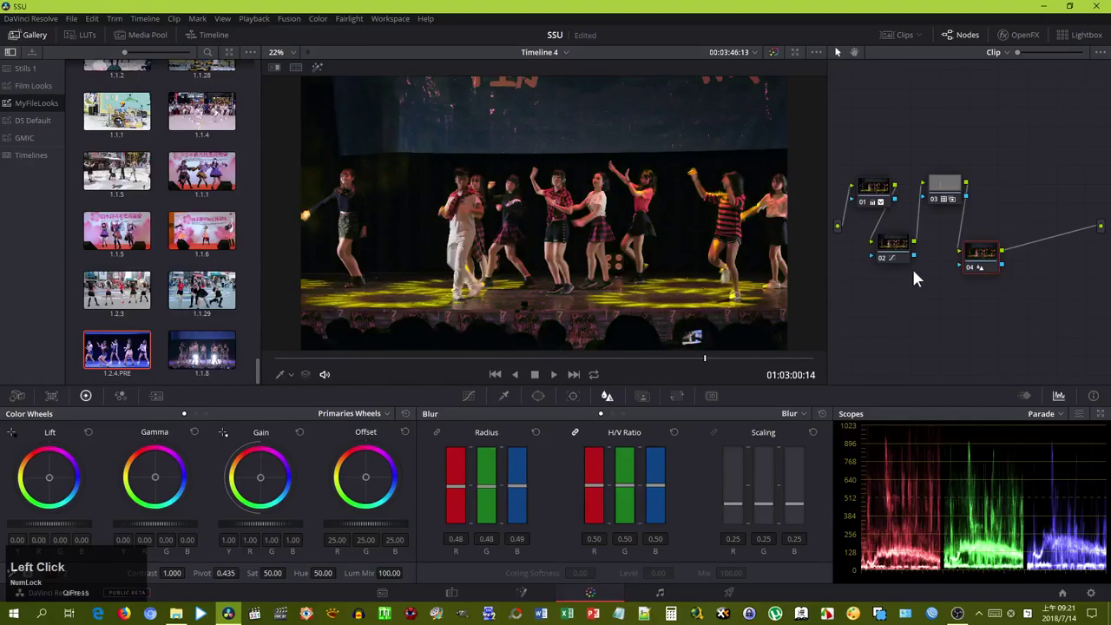